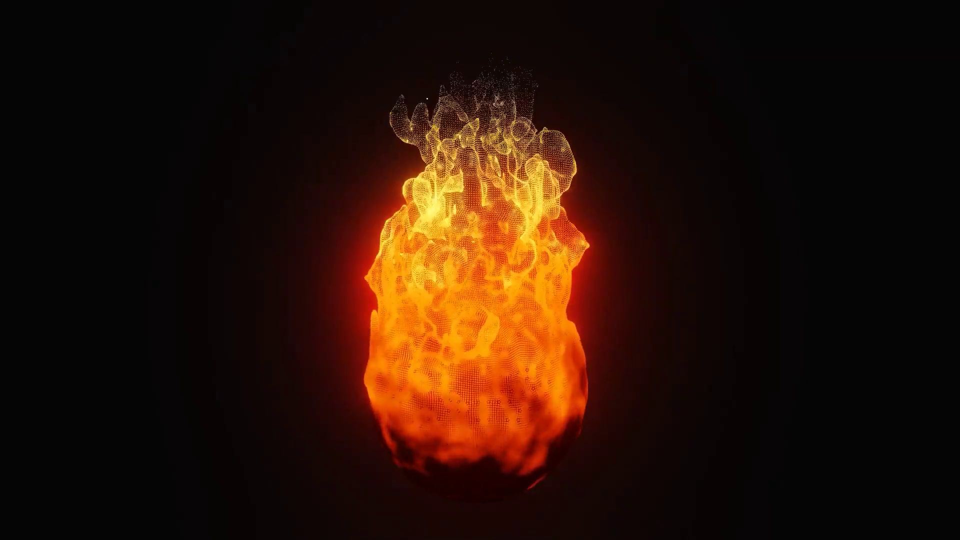
Select the default cube in the fresh scene
click(704, 272)
Delete the cube and add a UV sphere at the world origin
key(x)
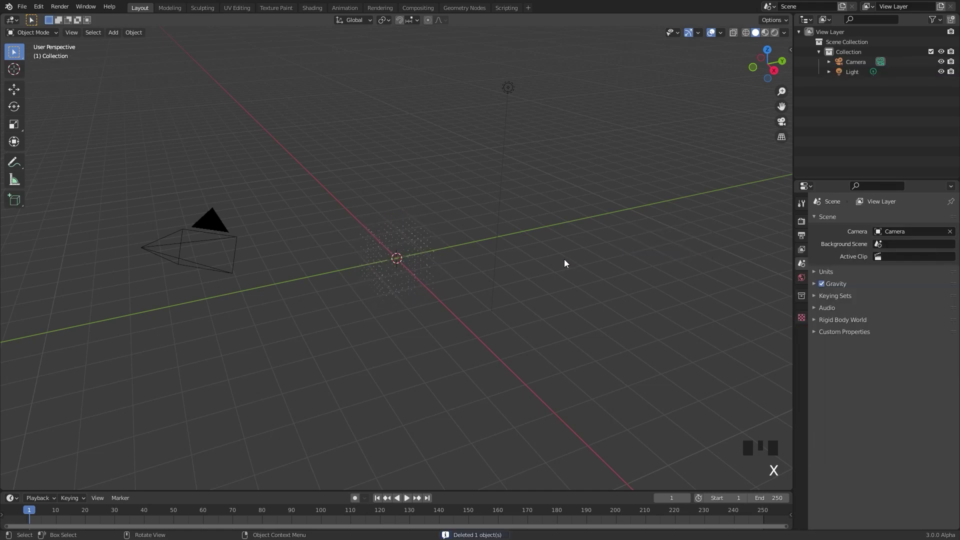
key(shift+a)
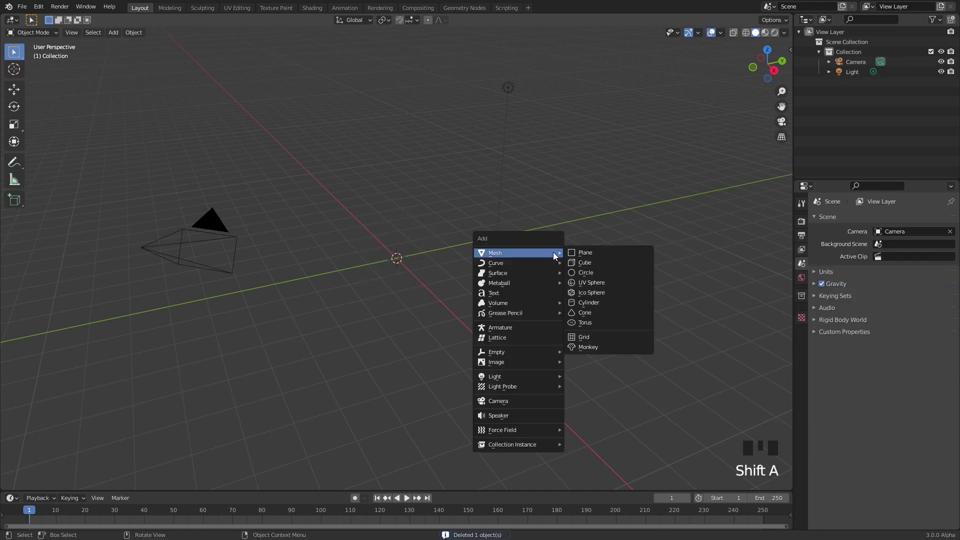
drag(369, 246, 483, 237)
scroll(up, 3)
Scale the sphere down to about 0.5 using the transform sidebar
key(n)
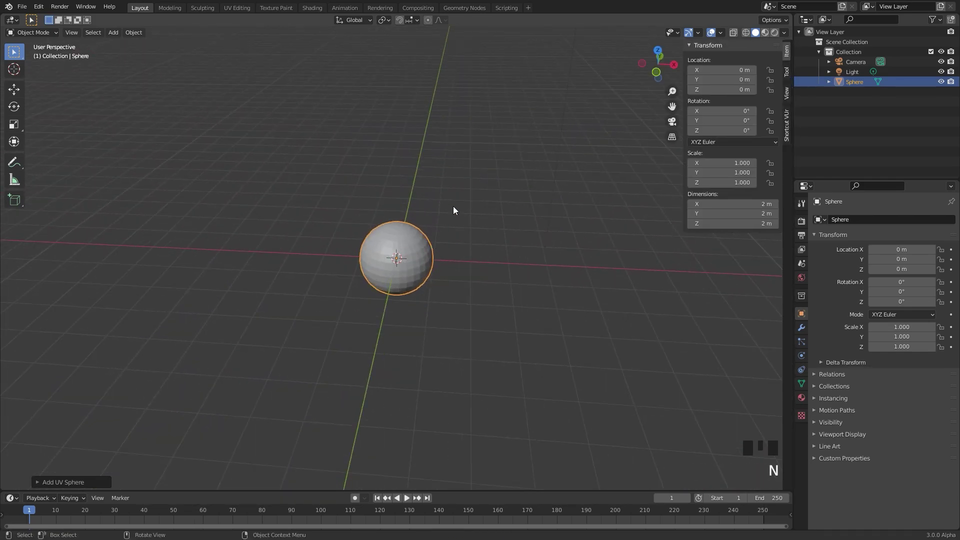
scroll(up, 3)
key(s)
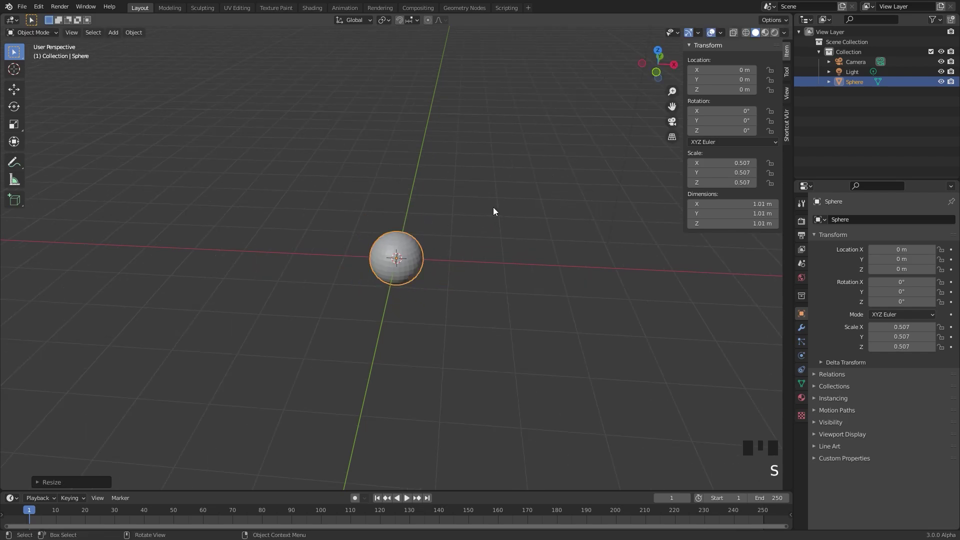
key(n)
Apply Quick Smoke to the sphere and view the domain straight from the front
drag(135, 34, 486, 284)
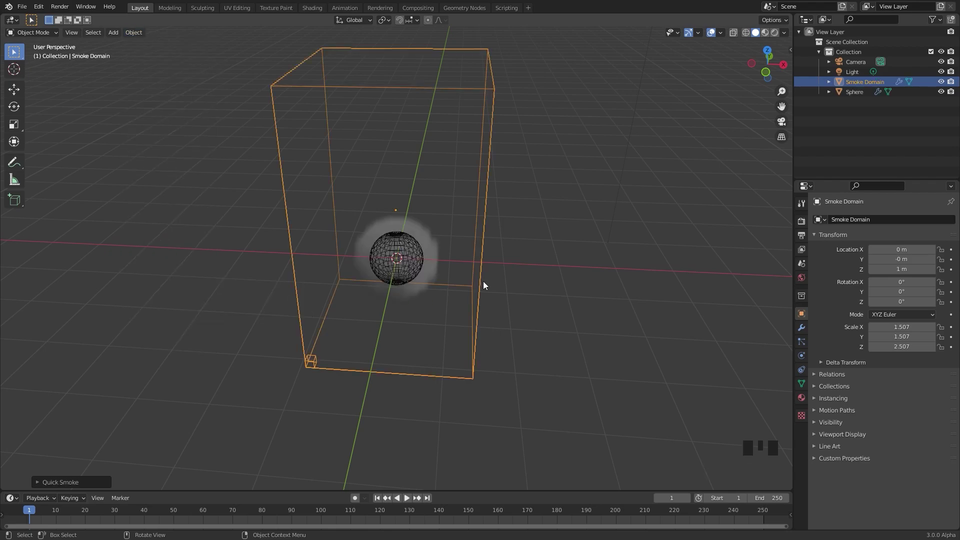
key(KP_1)
scroll(up, 3)
click(808, 358)
scroll(down, 3)
drag(551, 185, 489, 224)
scroll(up, 3)
Enlarge the smoke domain and raise it so the sphere sits near its bottom
key(s)
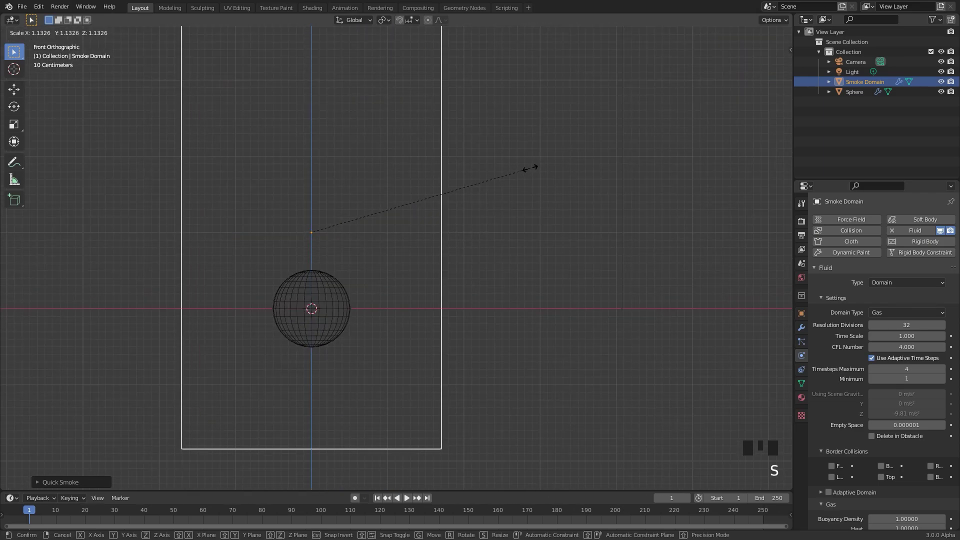
scroll(down, 3)
key(g)
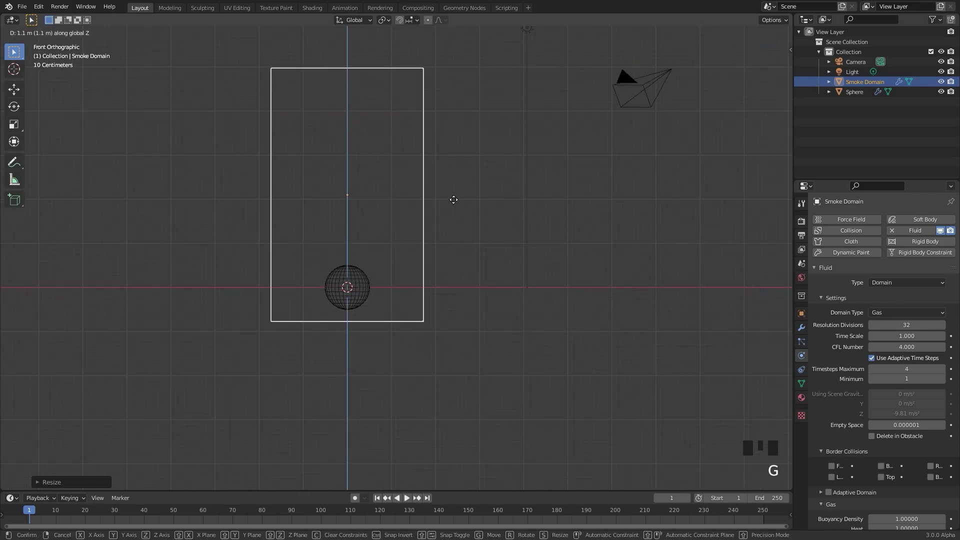
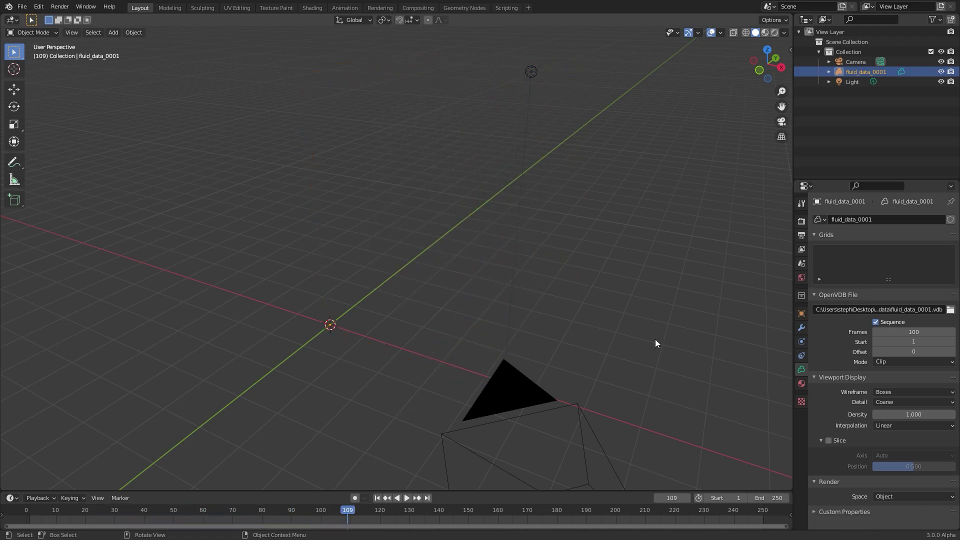
Review the domain's Gas and Fire settings and point its cache to another folder
scroll(down, 3)
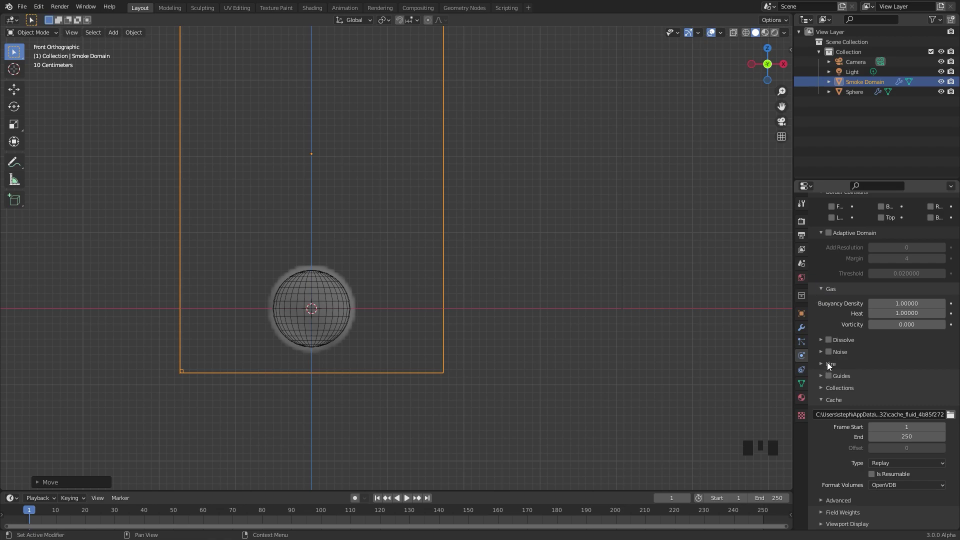
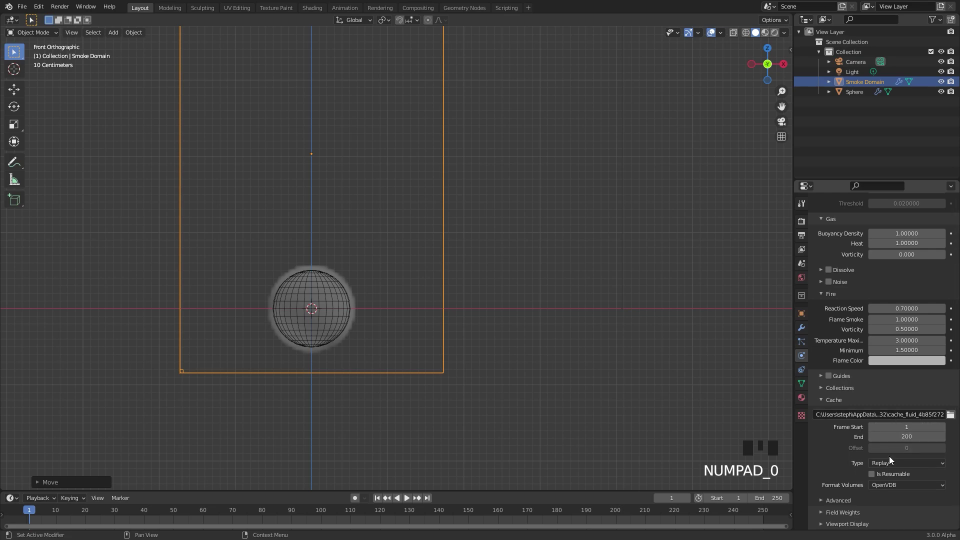
drag(891, 463, 875, 449)
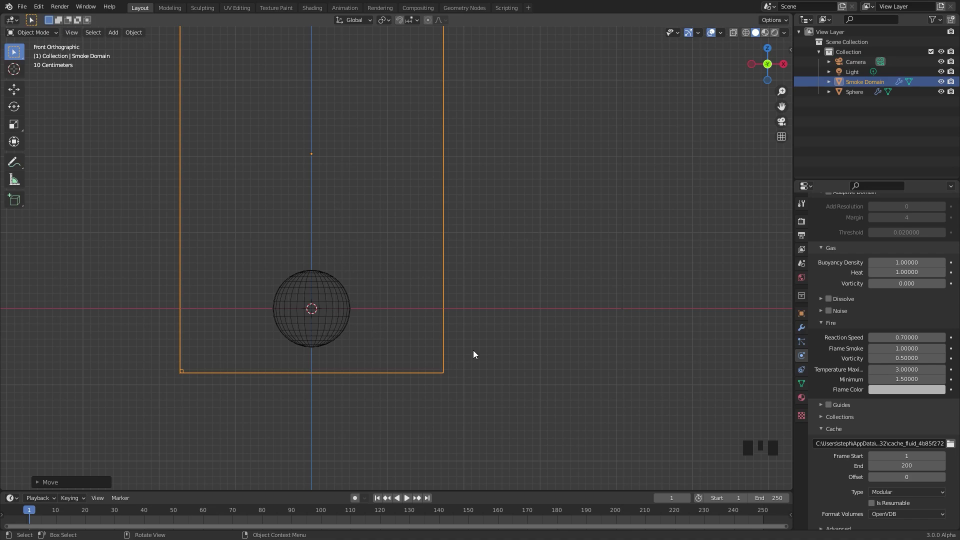
drag(953, 447, 742, 404)
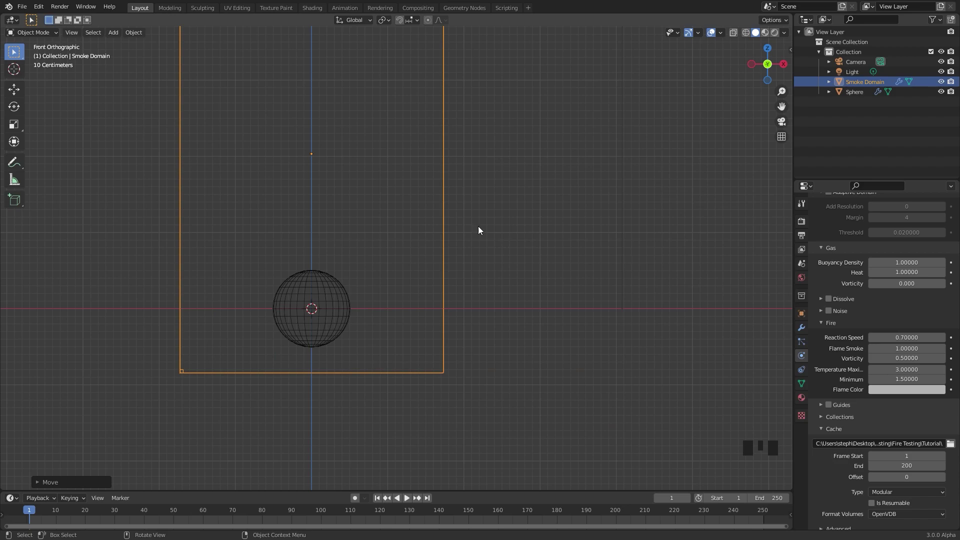
Select the sphere and bring up its Fluid Flow physics settings
click(322, 300)
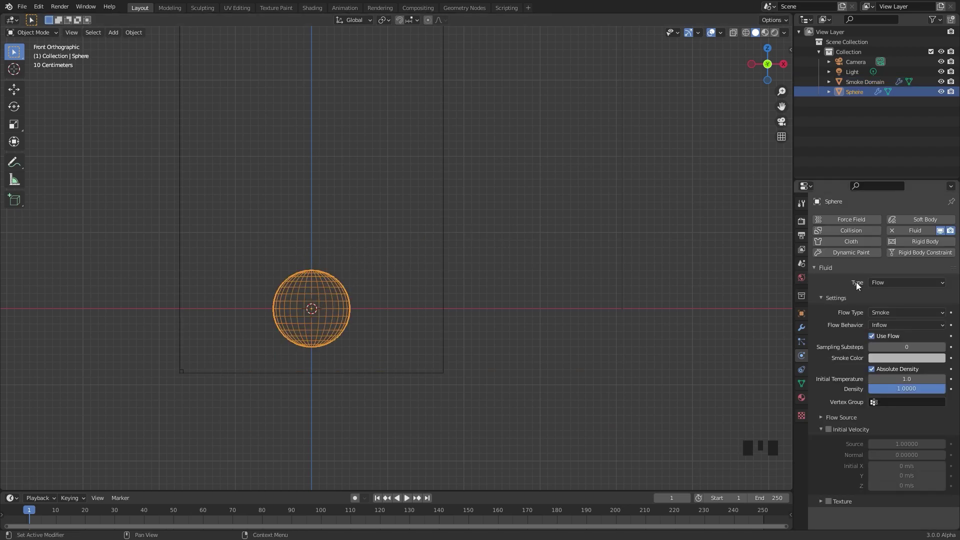
drag(895, 313, 875, 354)
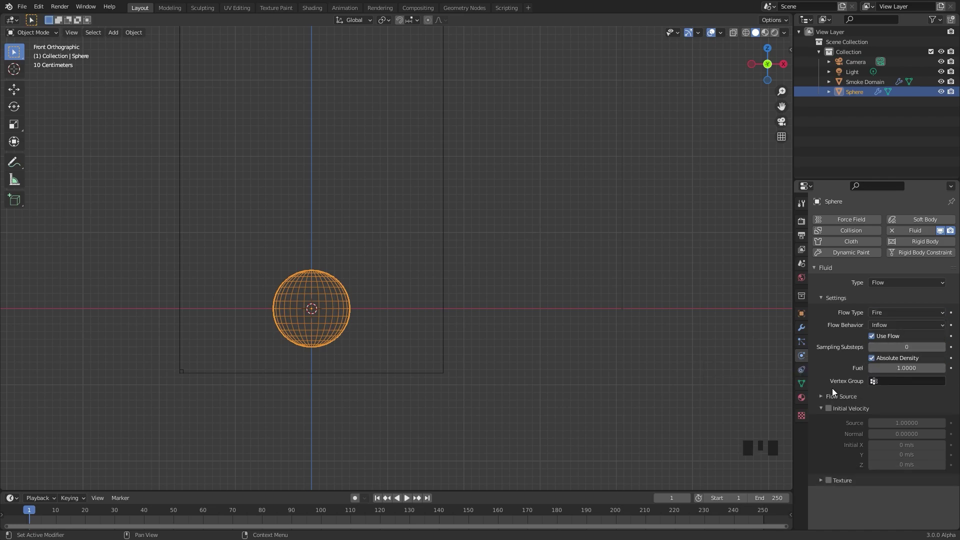
drag(834, 398, 708, 349)
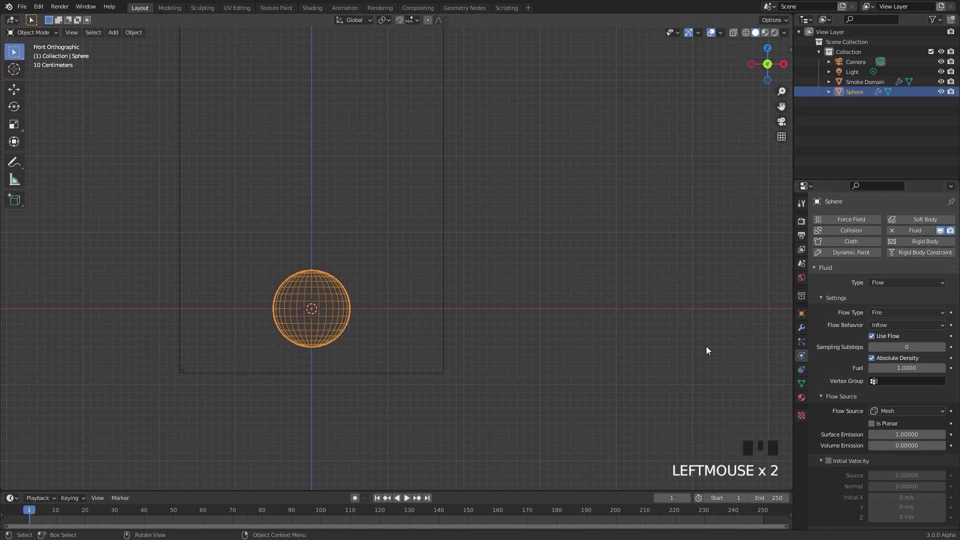
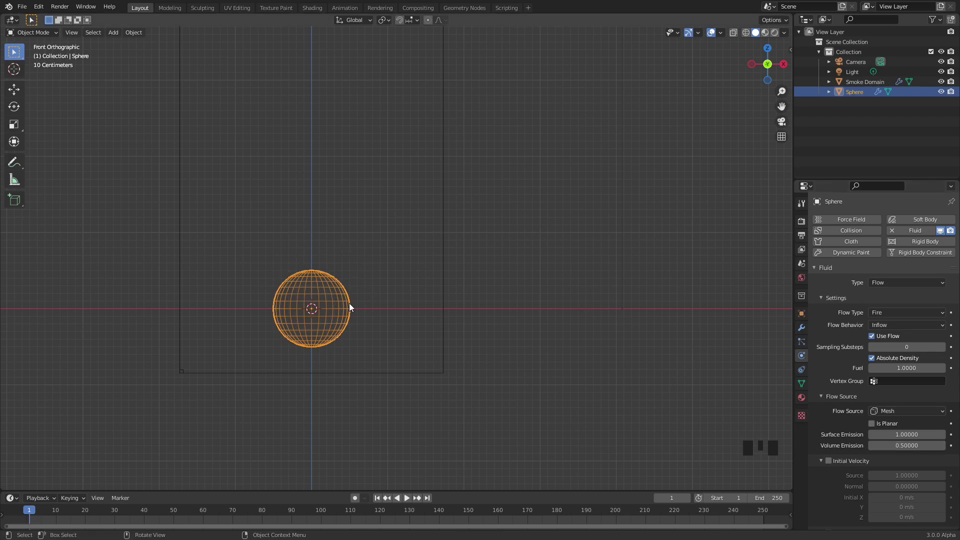
scroll(down, 3)
Set the sphere's flow type to Fire with Inflow behaviour
click(831, 528)
scroll(down, 3)
drag(823, 526, 871, 431)
scroll(down, 3)
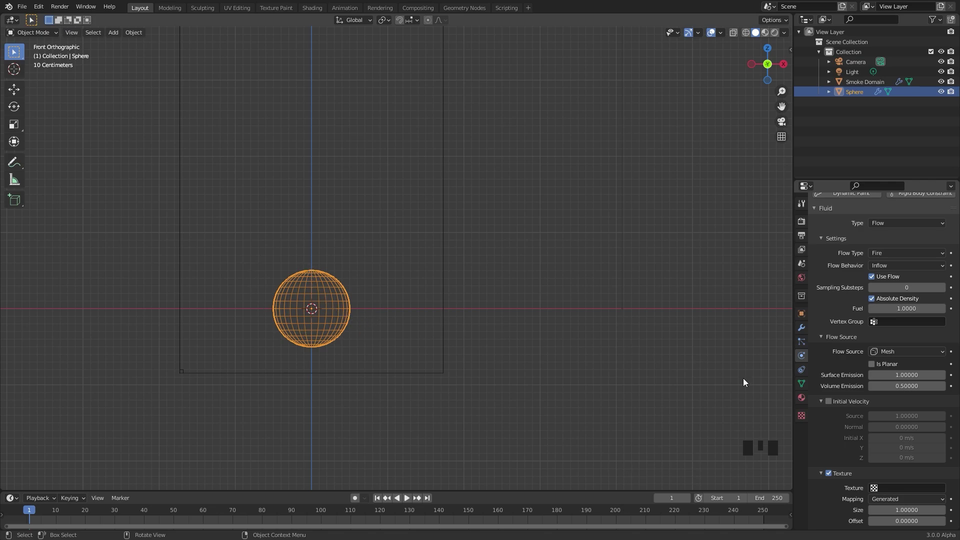
Create a new Clouds texture, then return to the sphere's fluid physics settings
click(807, 419)
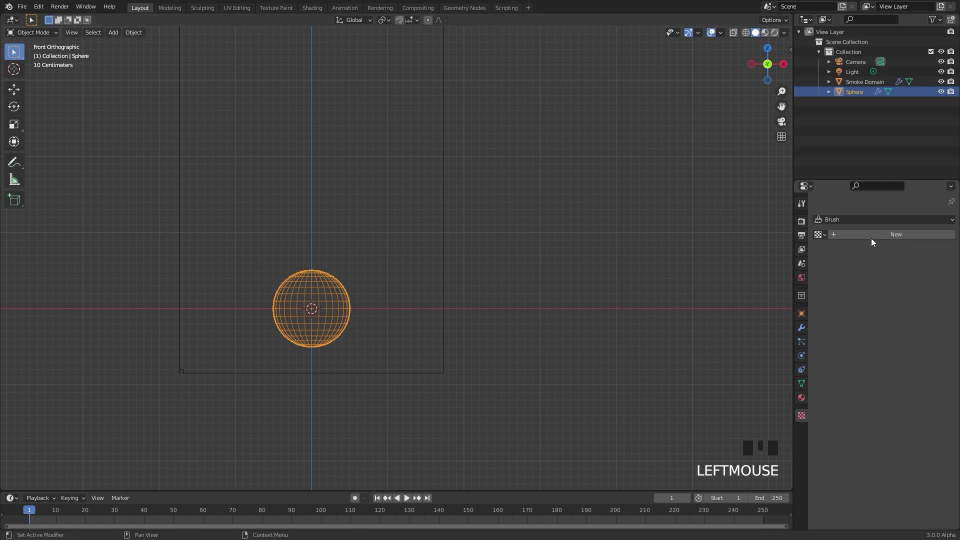
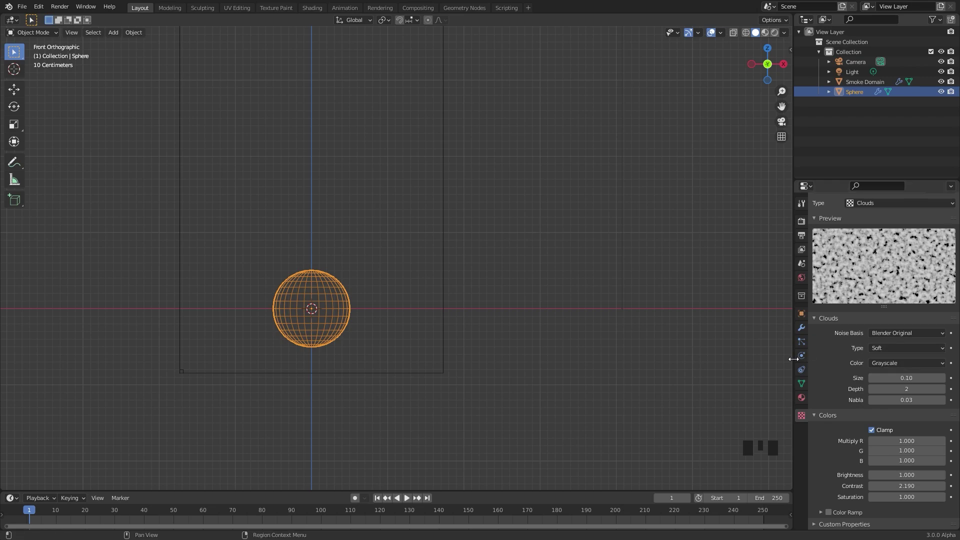
click(802, 358)
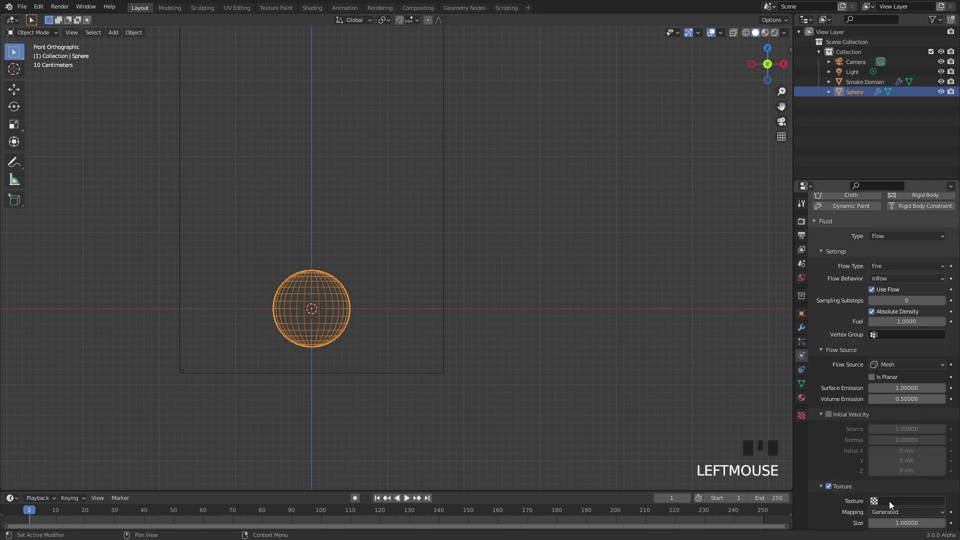
Check the flow source settings, save, and select the Smoke Domain for baking
drag(898, 502, 870, 405)
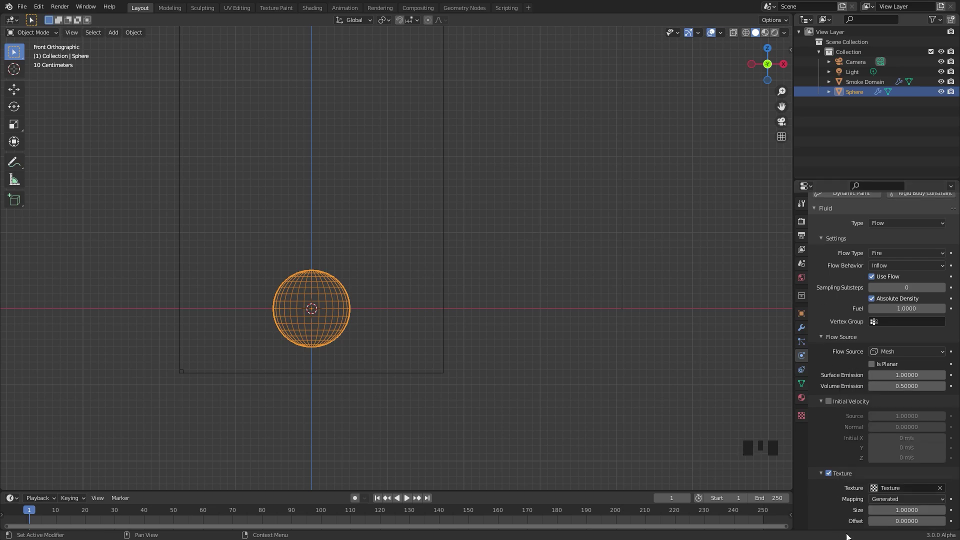
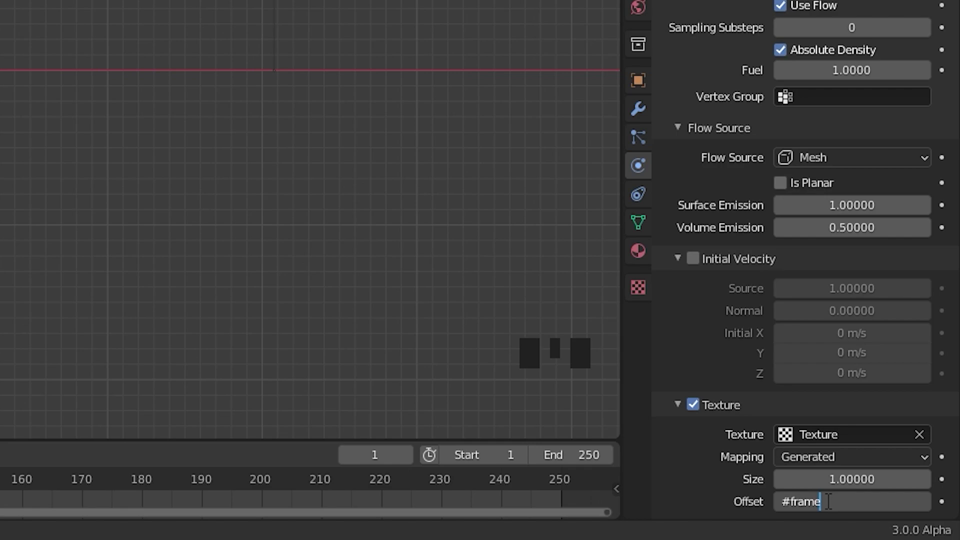
key(0)
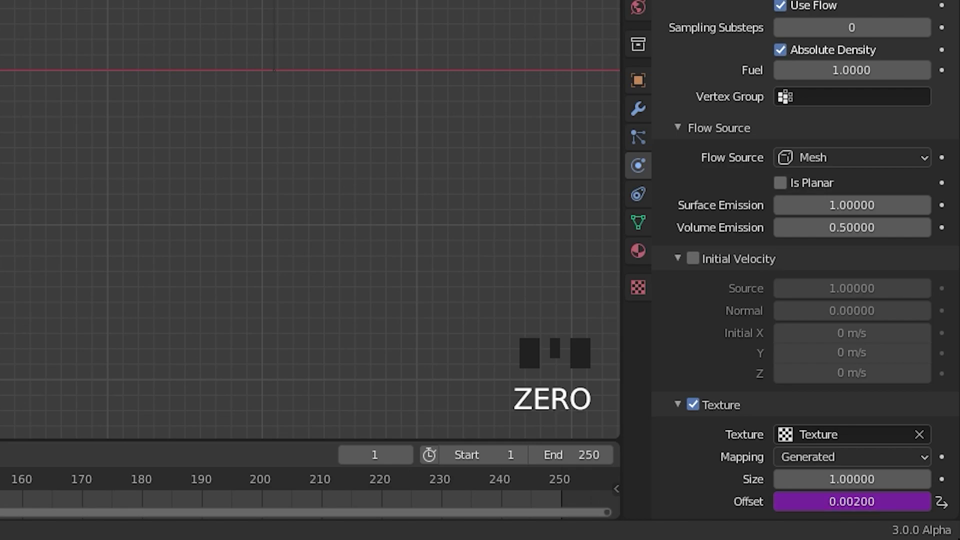
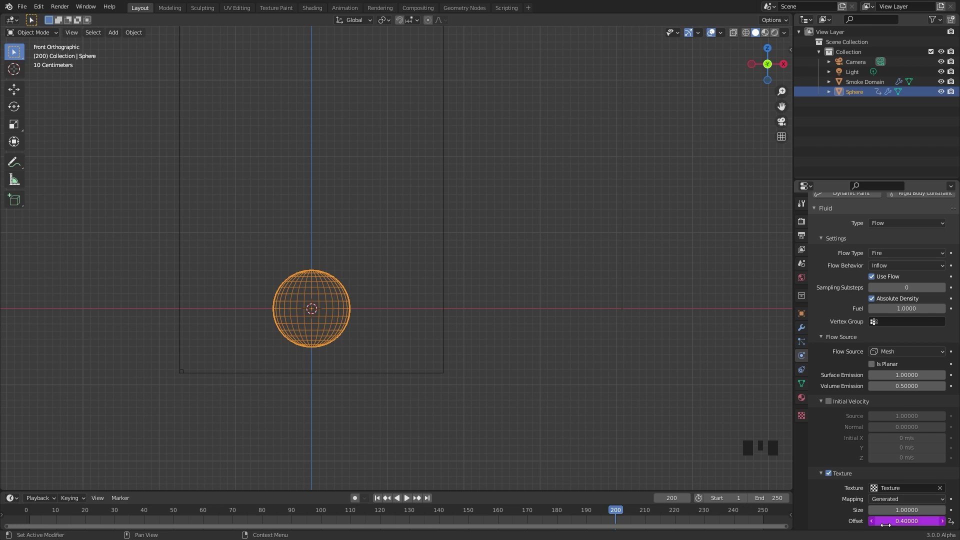
scroll(down, 3)
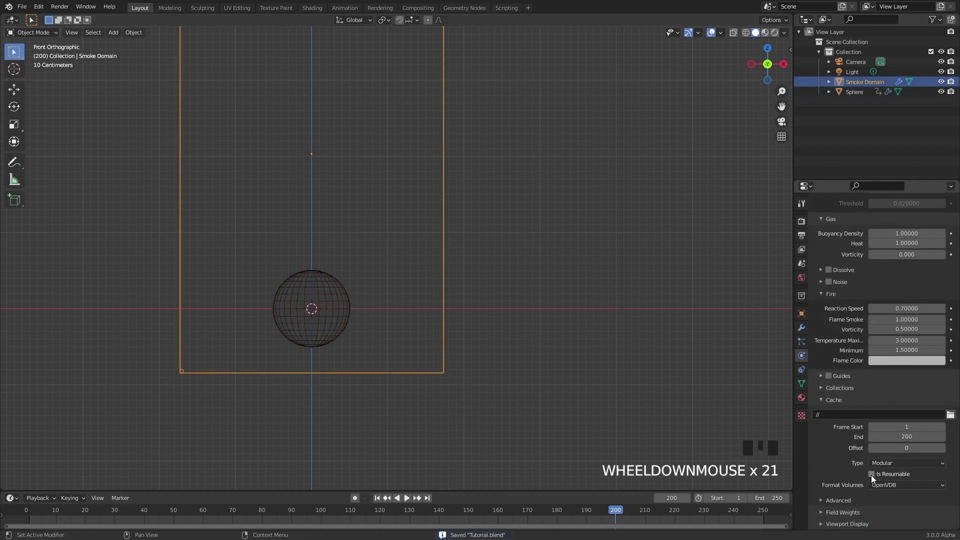
click(873, 477)
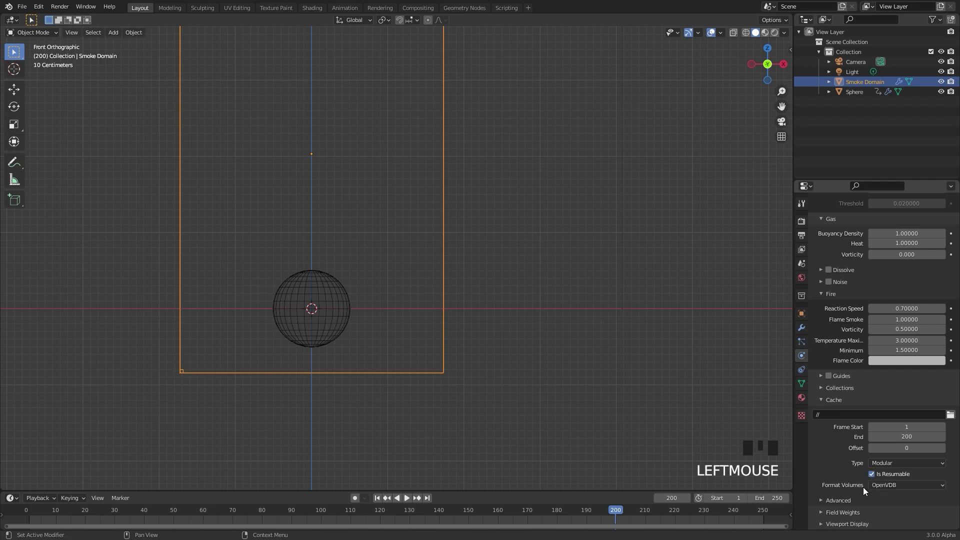